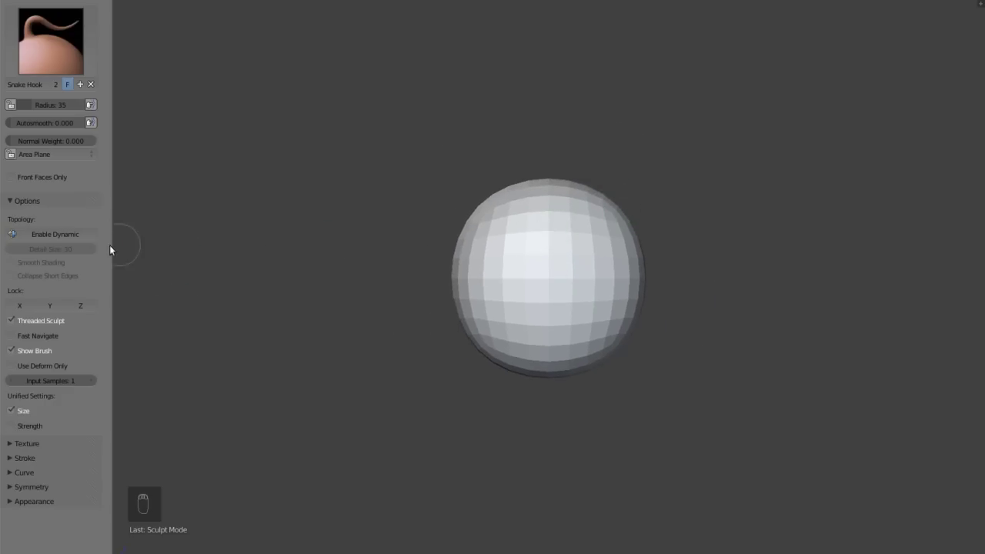
- Snake Hook two thin horns from the top, side arms, and long tentacles hanging below the body
left_click_drag(61, 234, 546, 360)
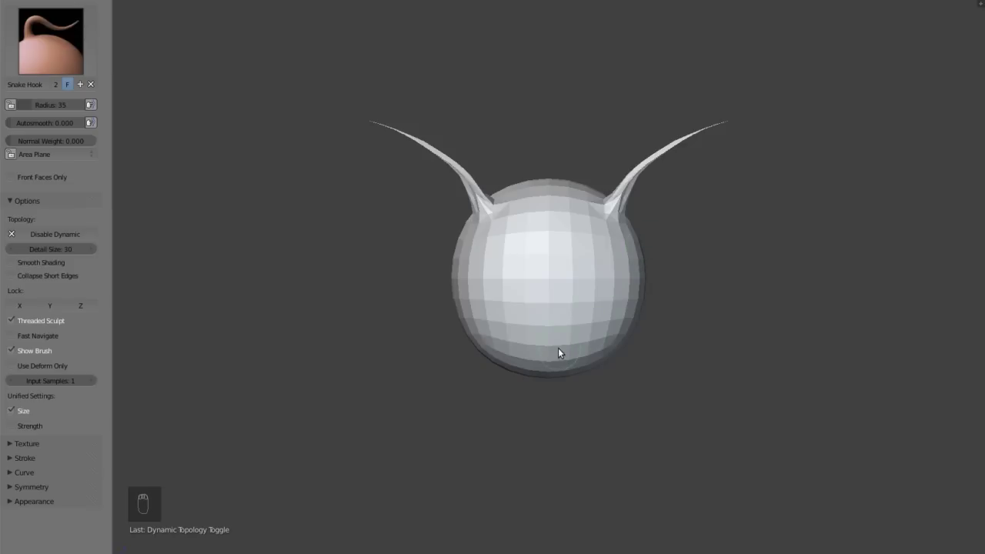
key("f")
left_click_drag(552, 356, 624, 285)
left_click_drag(610, 285, 631, 533)
left_click_drag(631, 300, 502, 304)
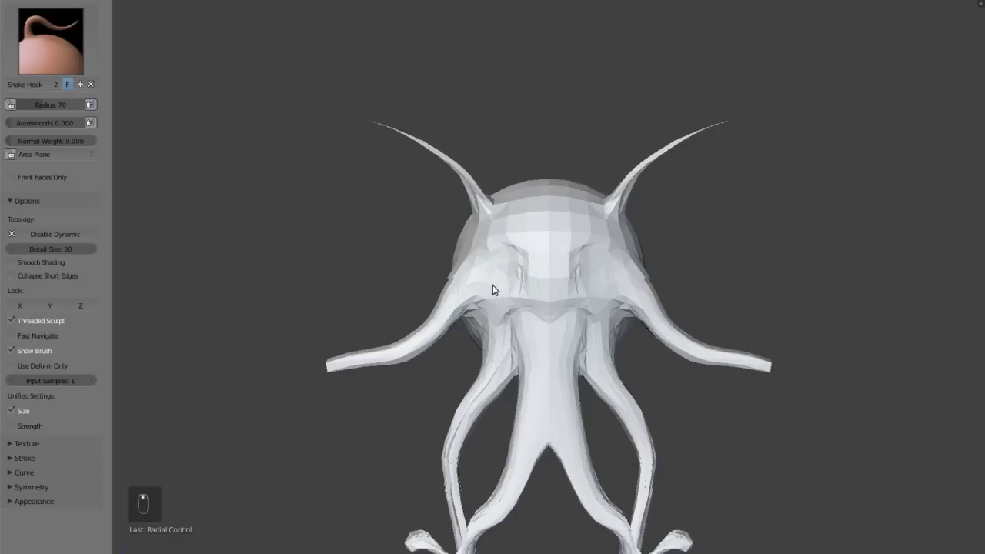
- Paint a mask across the front of the head between the horns with the Mask brush
key("m")
left_click_drag(545, 236, 532, 263)
left_click_drag(556, 276, 607, 257)
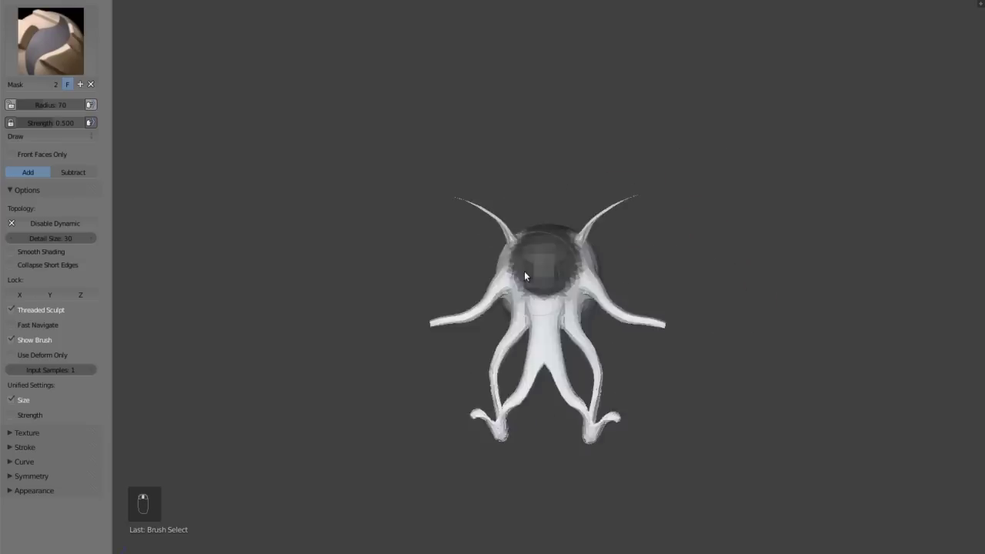
- Pull two flat, angular fins out of one side of the head with Snake Hook
key("m")
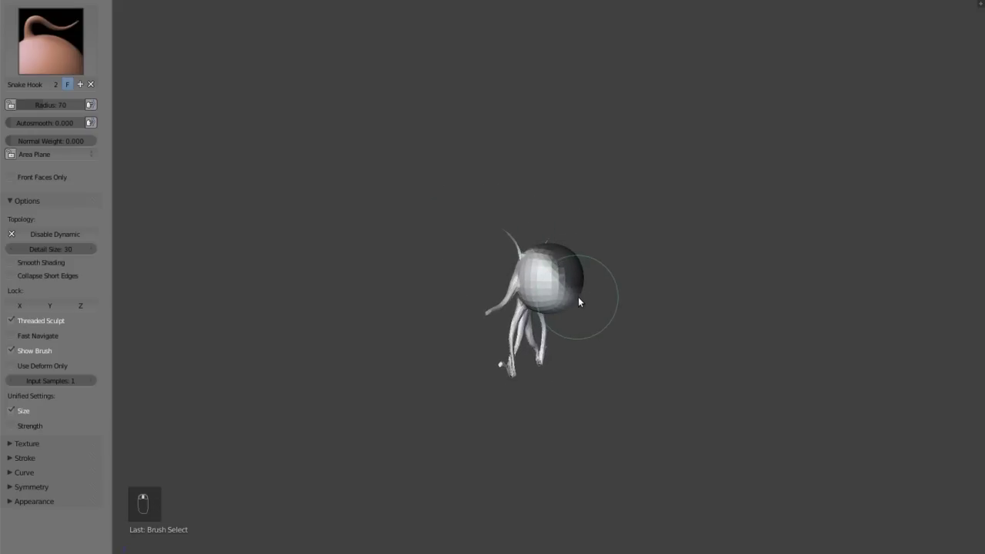
left_click_drag(581, 298, 13, 274)
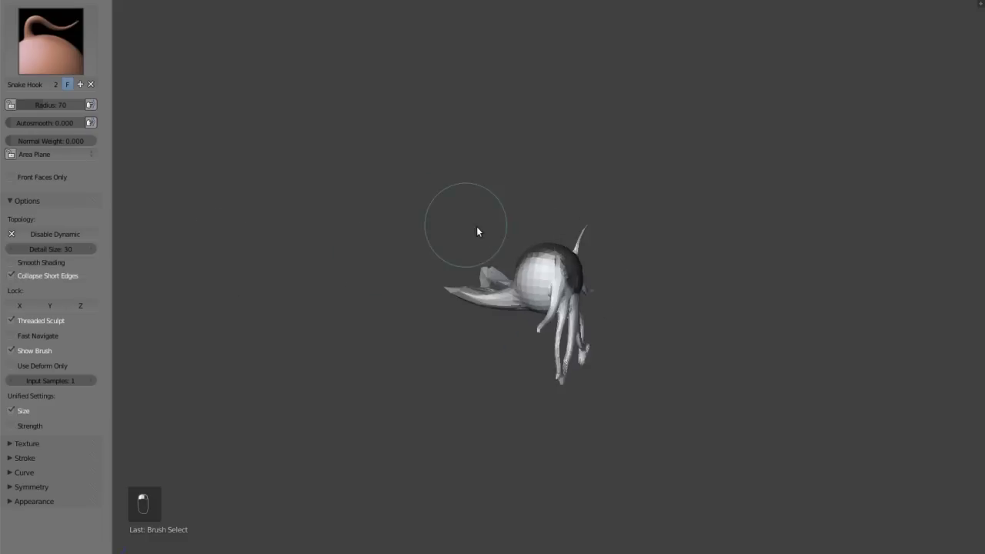
left_click_drag(533, 266, 486, 244)
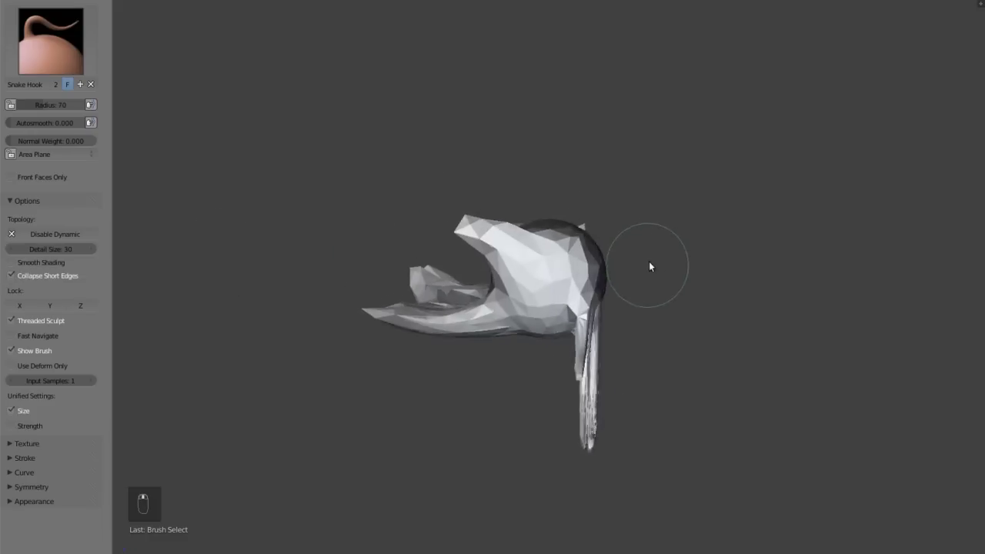
left_click_drag(503, 277, 568, 319)
- Shape spiky fin points on the other side and extend the head mask
key("m")
left_click_drag(574, 317, 579, 294)
left_click_drag(465, 140, 546, 314)
key("m")
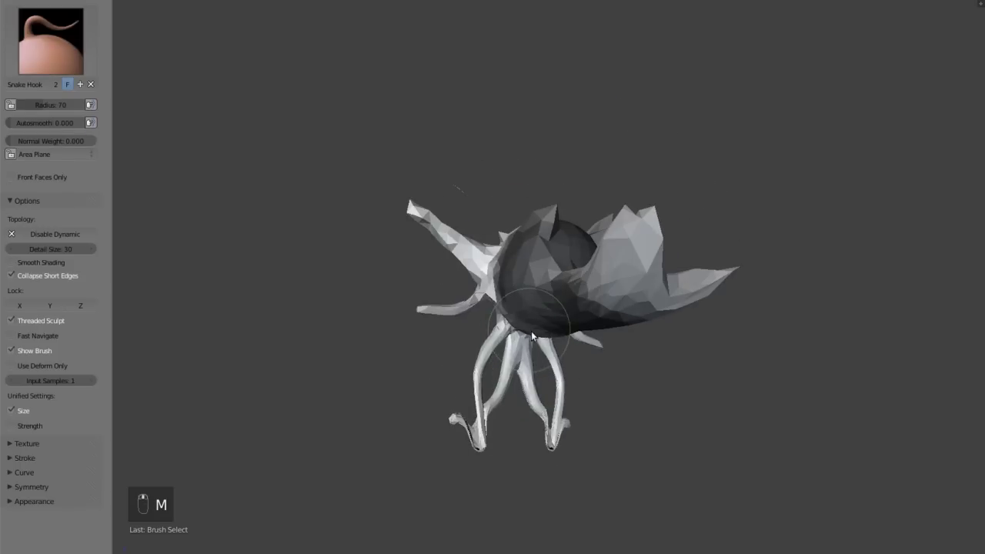
left_click_drag(539, 341, 777, 337)
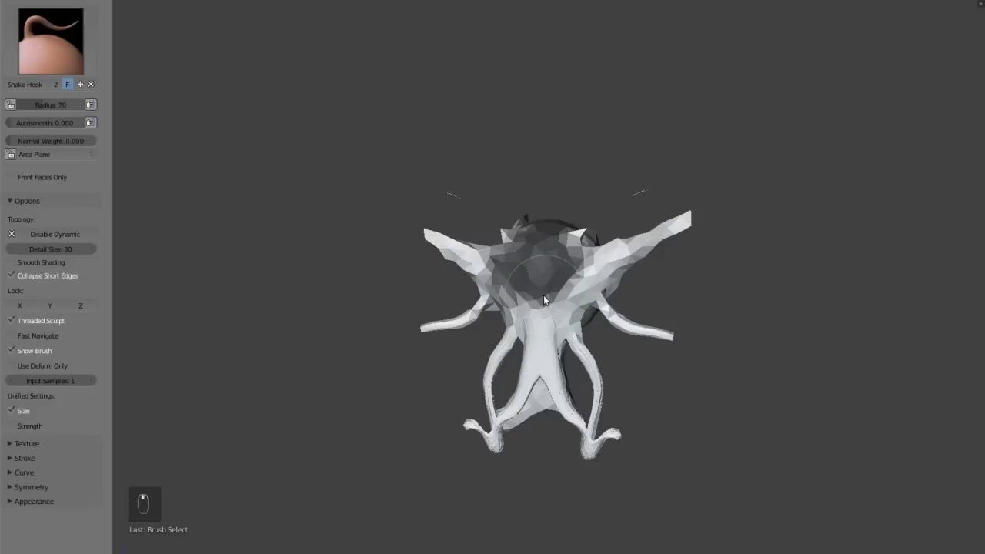
- Clear the mask, paint one tentacle and invert it so only that tentacle stays free
key("alt+m")
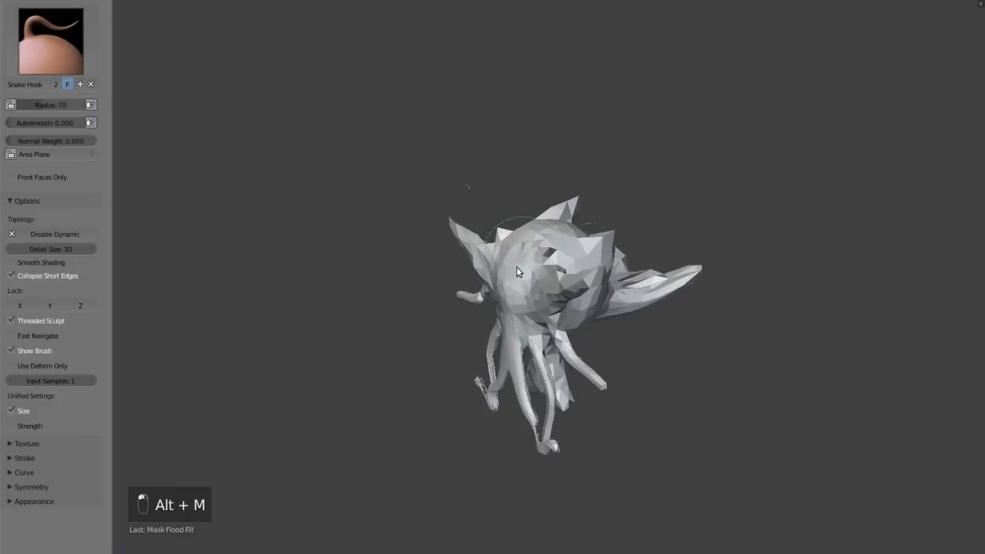
key("m")
left_click_drag(507, 300, 521, 296)
key("ctrl+i")
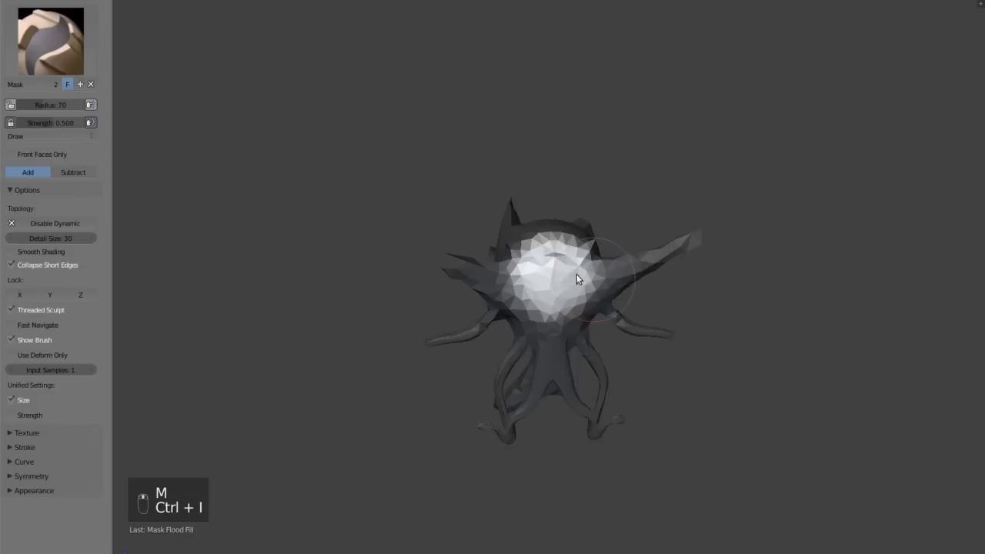
- Snake Hook branching finger-like prongs out of the unmasked tentacle
key("m")
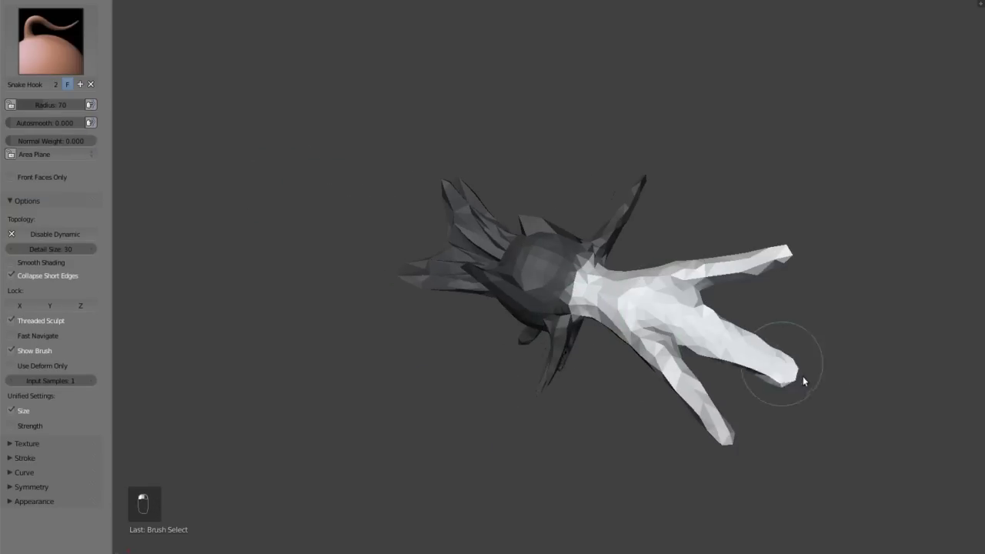
left_click_drag(657, 228, 695, 236)
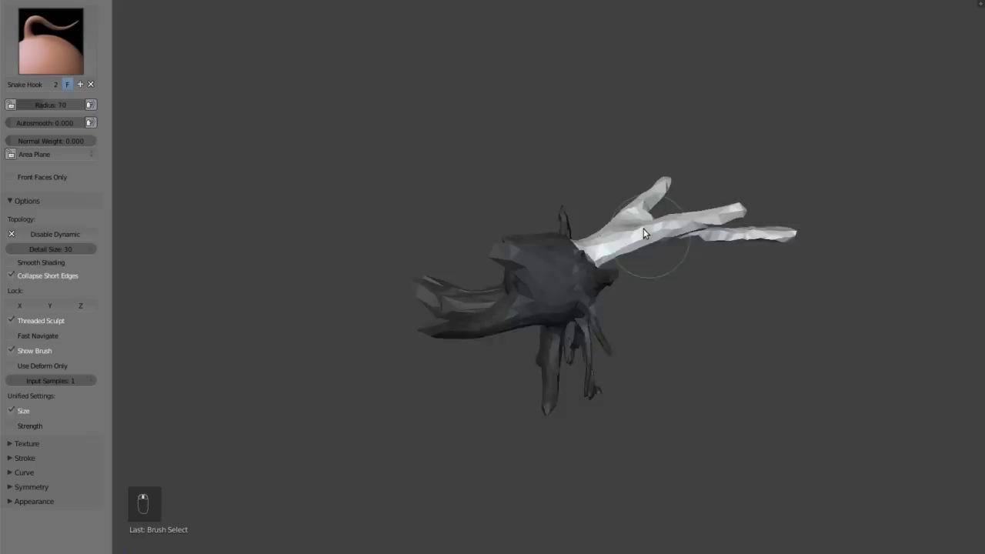